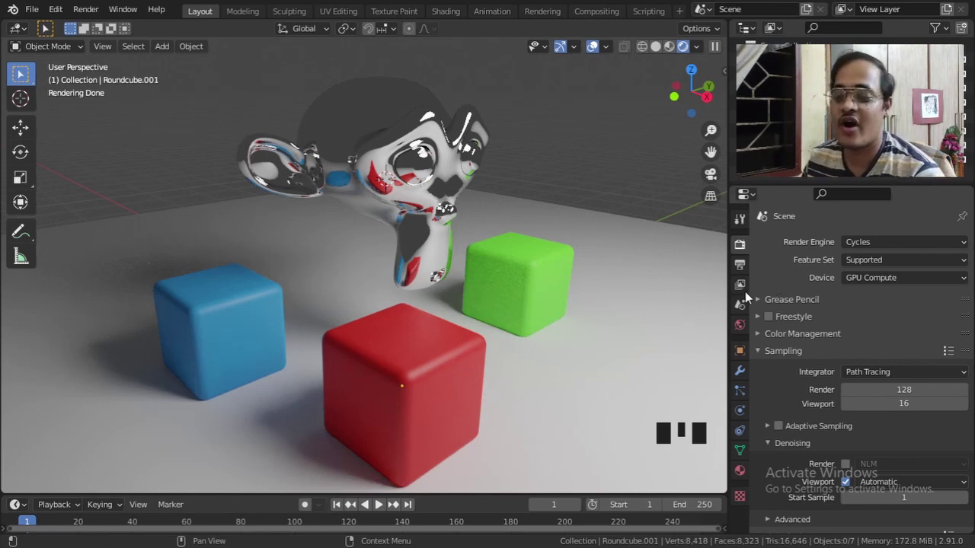
# Review the add-on preferences with Add Curve and Add Mesh Extra Objects enabled
pyautogui.scroll(-3)
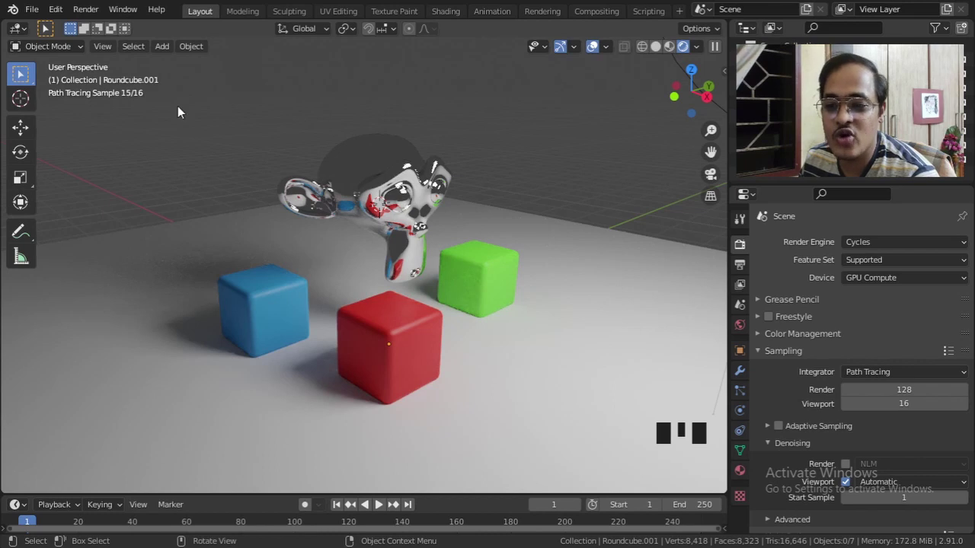
pyautogui.moveTo(162, 49); pyautogui.dragTo(312, 270)
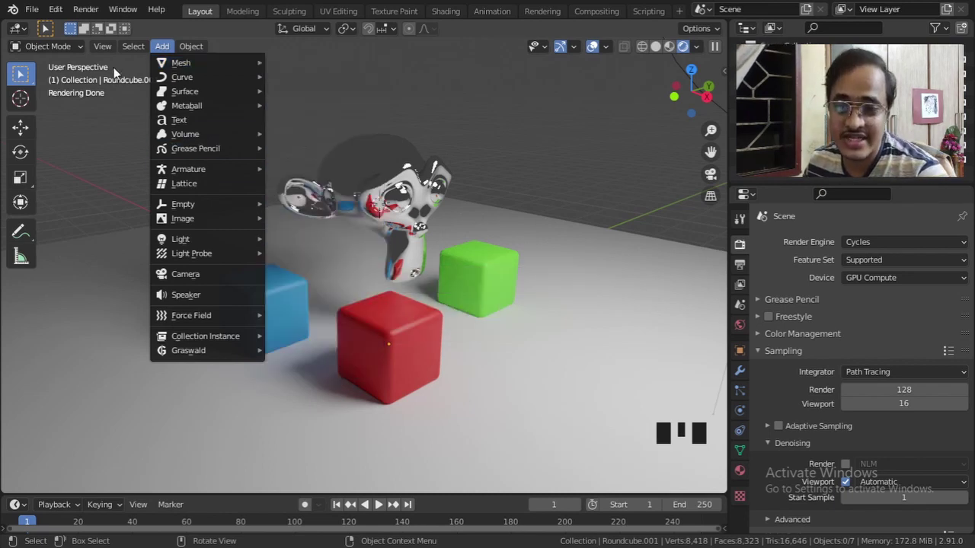
pyautogui.moveTo(64, 17); pyautogui.dragTo(90, 183)
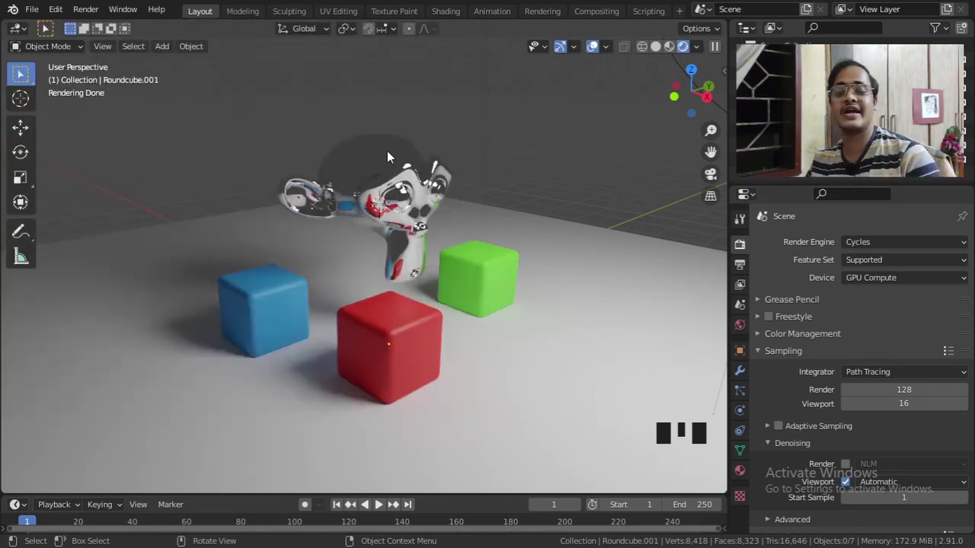
pyautogui.click(405, 307)
pyautogui.click(491, 277)
# Select the red cube and show its red Principled BSDF material
pyautogui.click(290, 304)
pyautogui.click(391, 326)
pyautogui.click(479, 270)
pyautogui.click(399, 334)
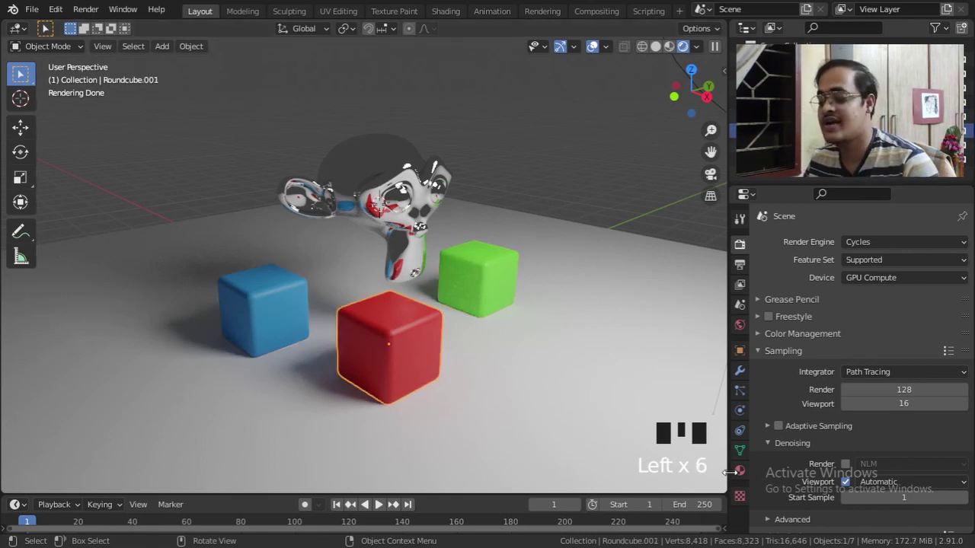
# Select Suzanne and review its white material with Metallic at 1.0
pyautogui.click(742, 476)
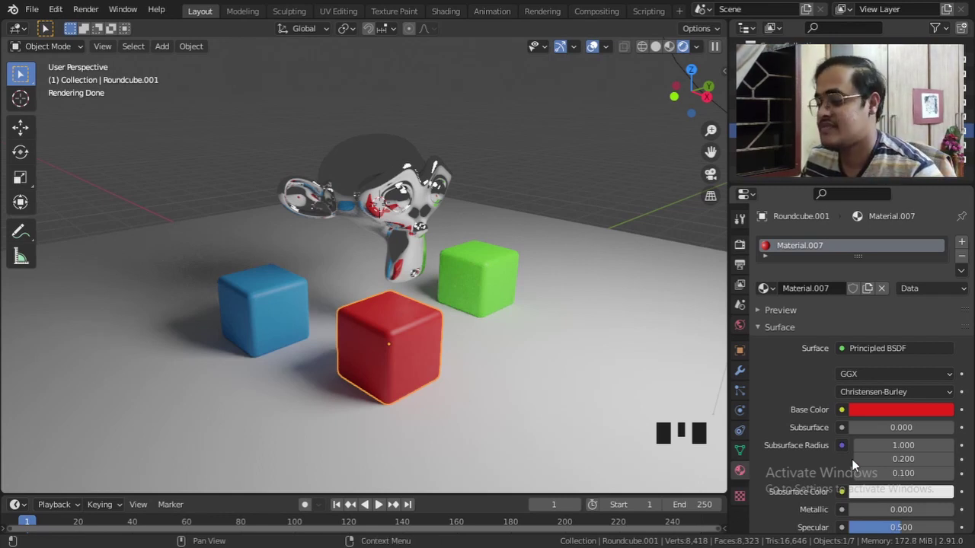
pyautogui.click(872, 415)
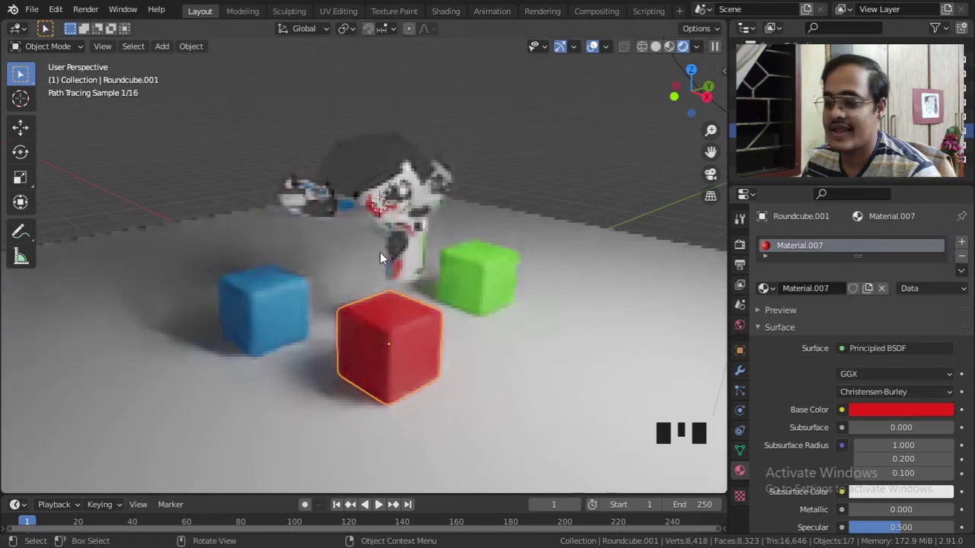
pyautogui.click(390, 182)
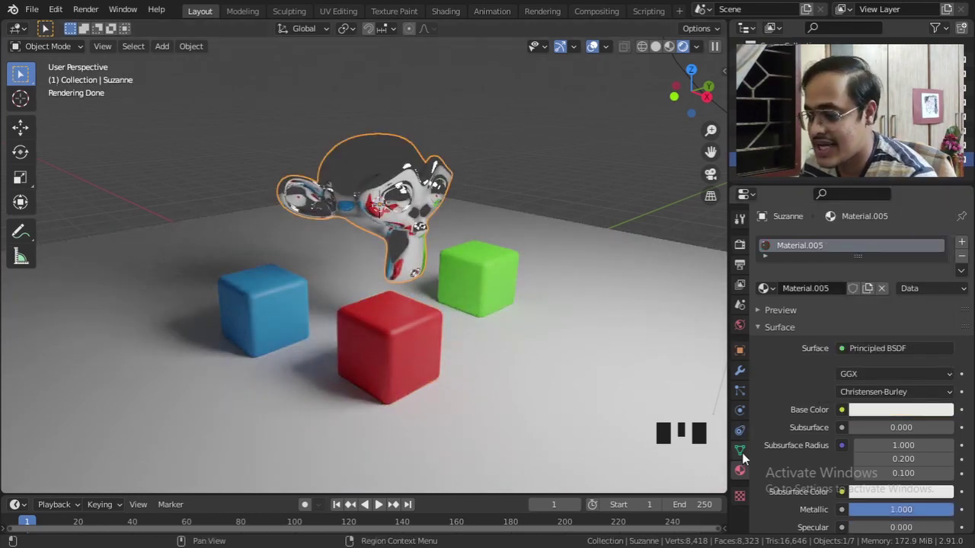
pyautogui.scroll(-3)
pyautogui.scroll(-3)
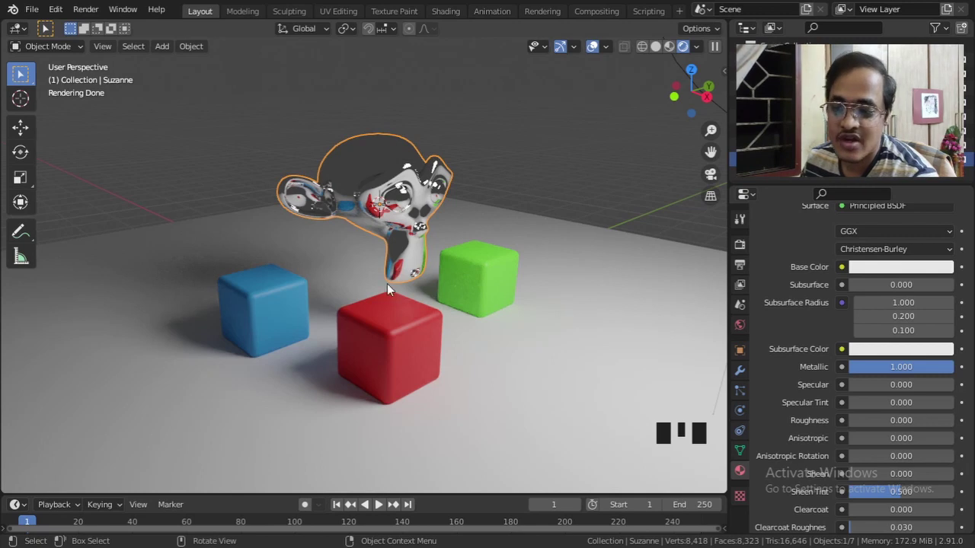
pyautogui.scroll(3)
# Move in closer on Suzanne and return to the Cycles render settings
pyautogui.moveTo(376, 276); pyautogui.dragTo(744, 250)
pyautogui.click(744, 250)
pyautogui.scroll(3)
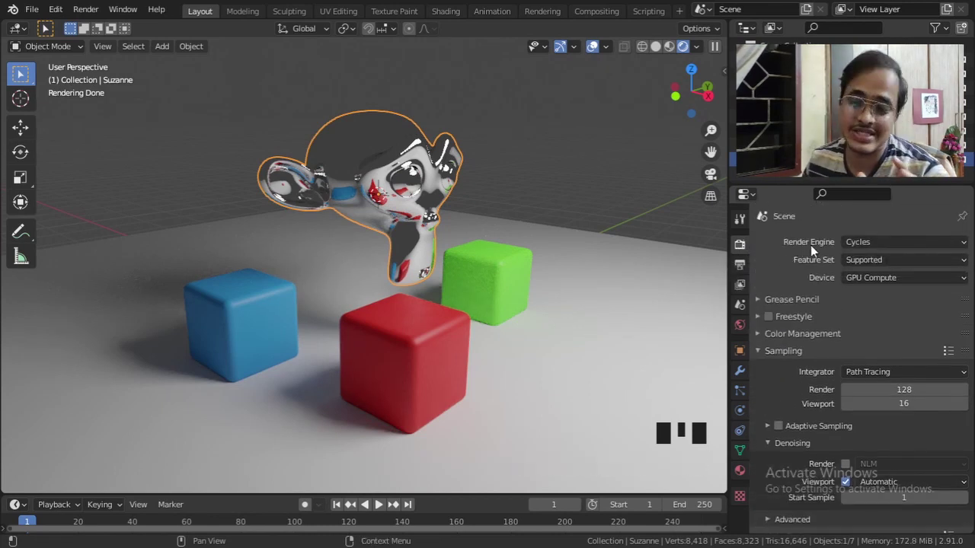
pyautogui.moveTo(610, 300); pyautogui.dragTo(485, 281)
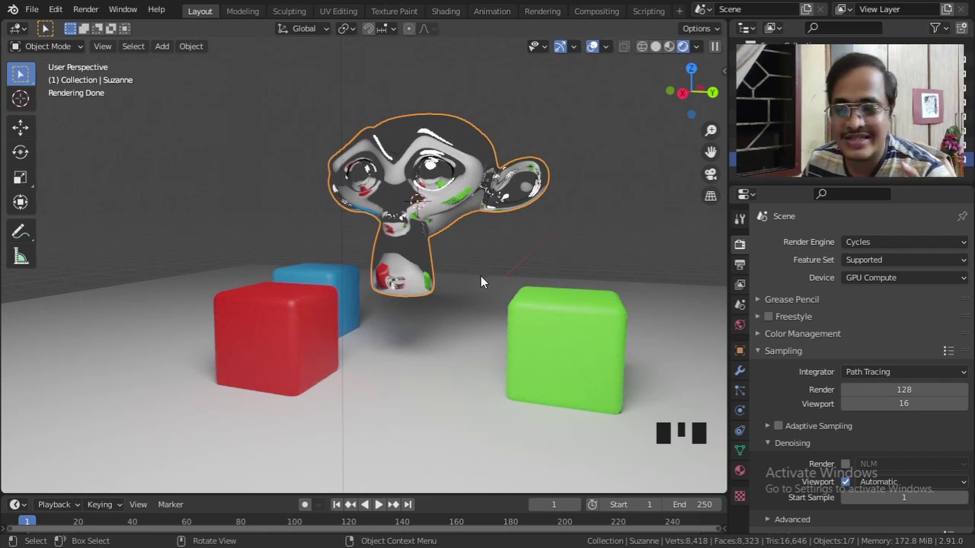
pyautogui.moveTo(480, 286); pyautogui.dragTo(457, 319)
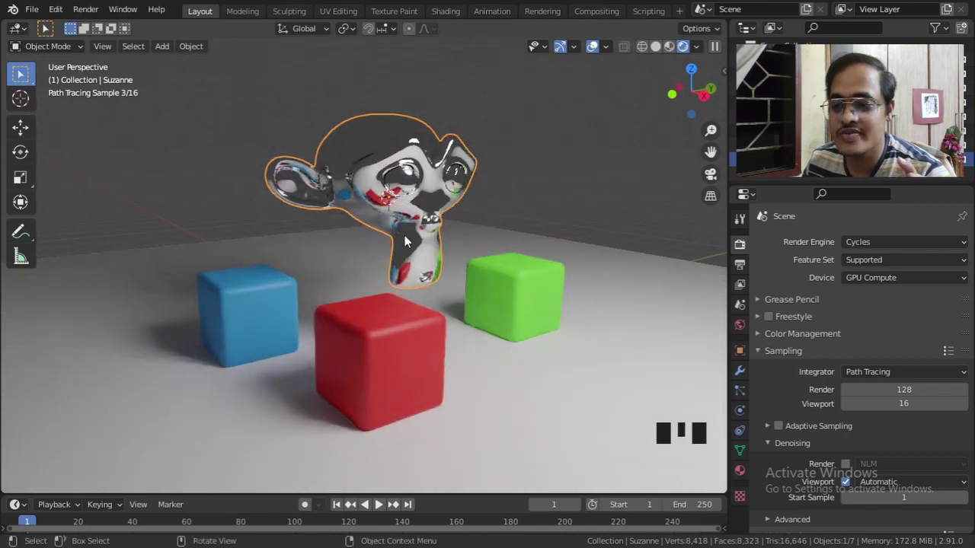
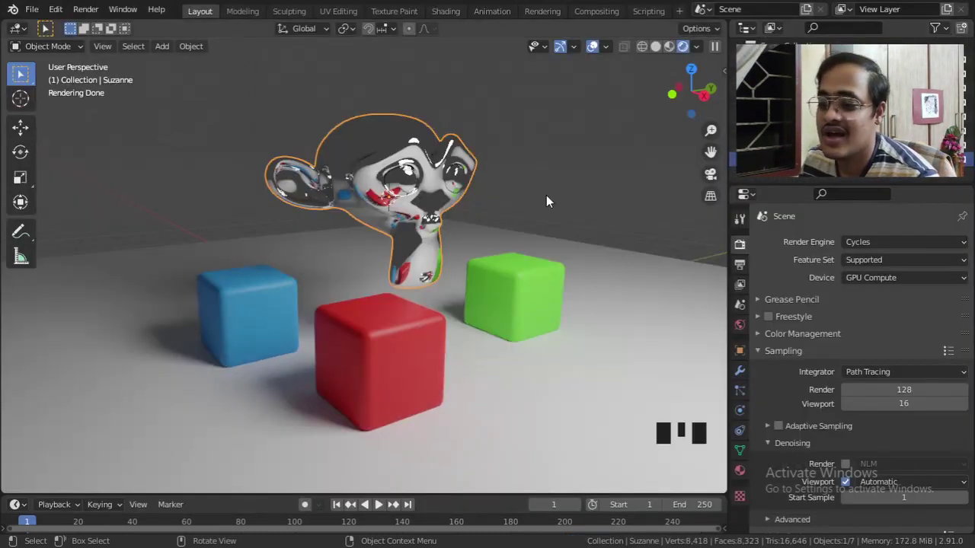
# Switch the render engine from Cycles to Eevee, leaving Suzanne dark without reflections
pyautogui.moveTo(364, 250); pyautogui.dragTo(394, 262)
pyautogui.scroll(-3)
pyautogui.moveTo(400, 264); pyautogui.dragTo(882, 247)
pyautogui.moveTo(882, 248); pyautogui.dragTo(276, 322)
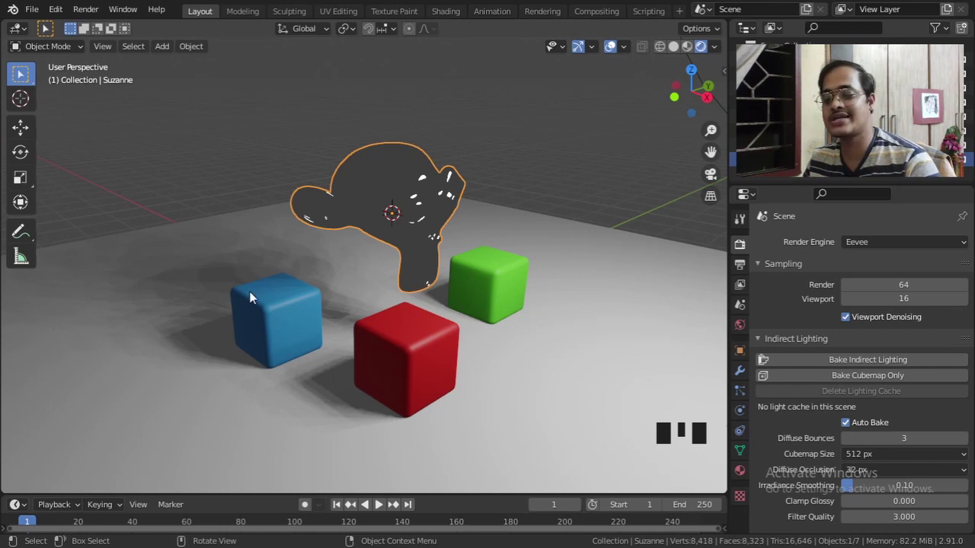
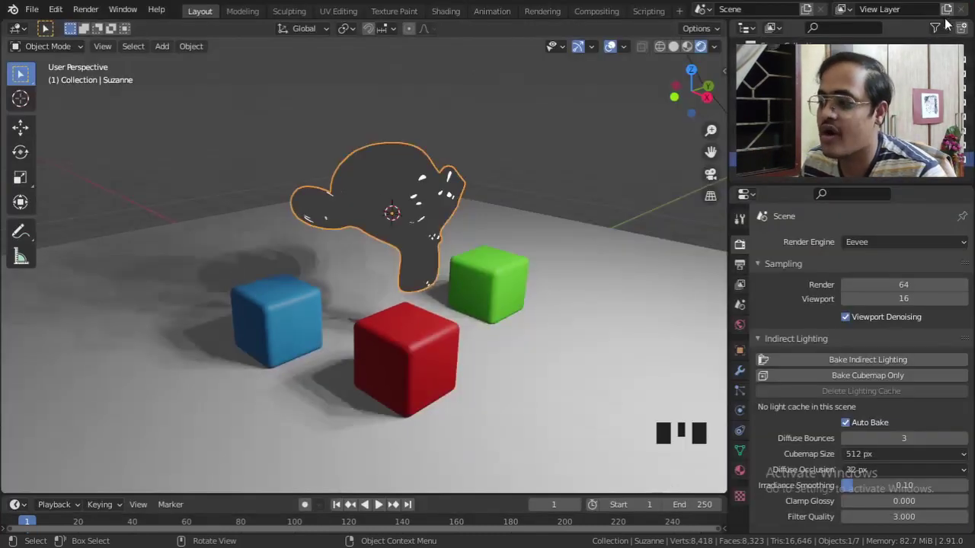
# Select the point light and show its Object Data settings
pyautogui.scroll(-3)
pyautogui.click(552, 172)
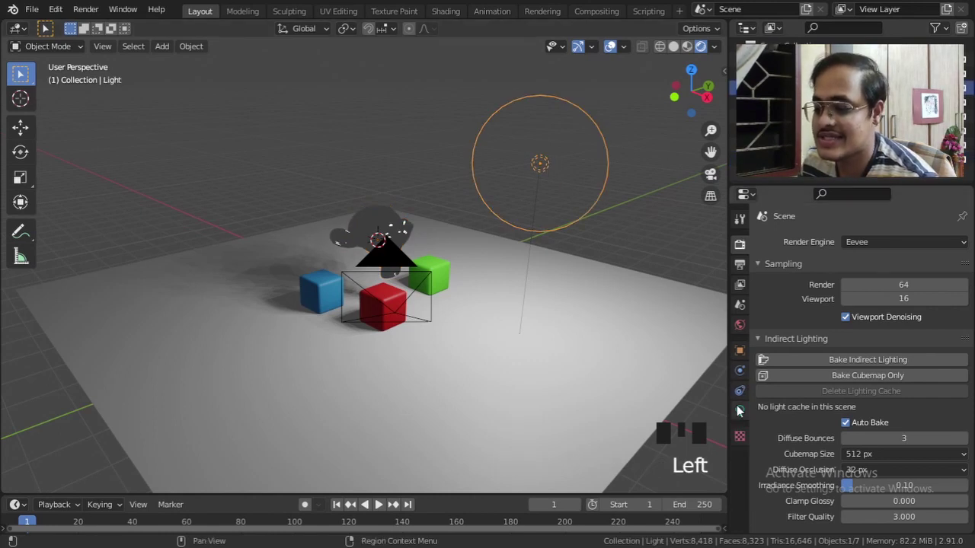
pyautogui.click(741, 412)
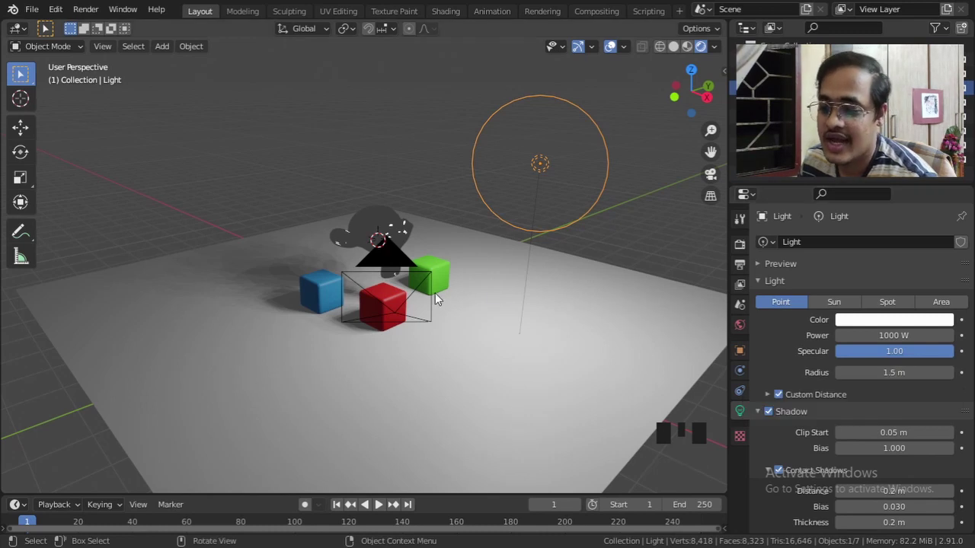
# Orbit back to frame Suzanne and the cubes and review the light probe object types
pyautogui.moveTo(401, 344); pyautogui.dragTo(373, 318)
pyautogui.scroll(3)
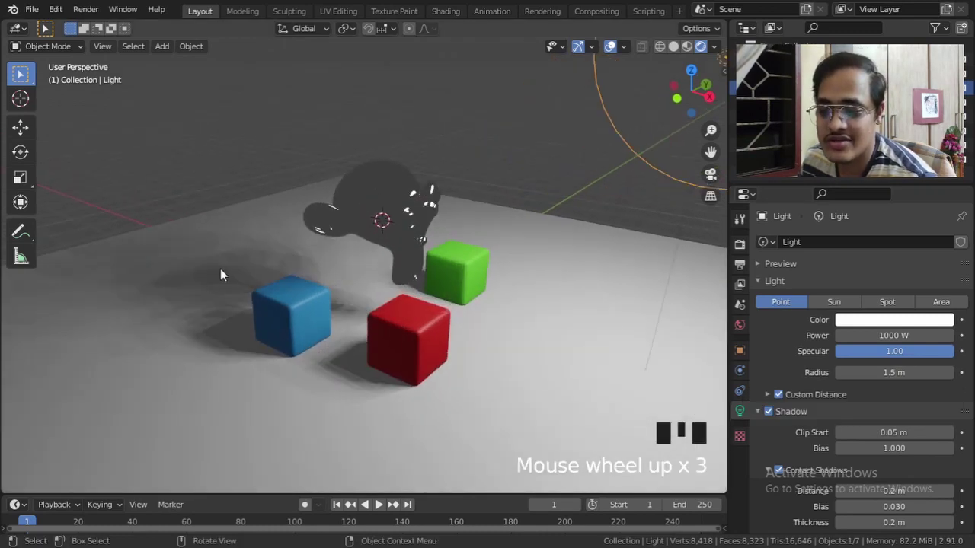
pyautogui.scroll(3)
pyautogui.scroll(3)
pyautogui.moveTo(385, 325); pyautogui.dragTo(169, 73)
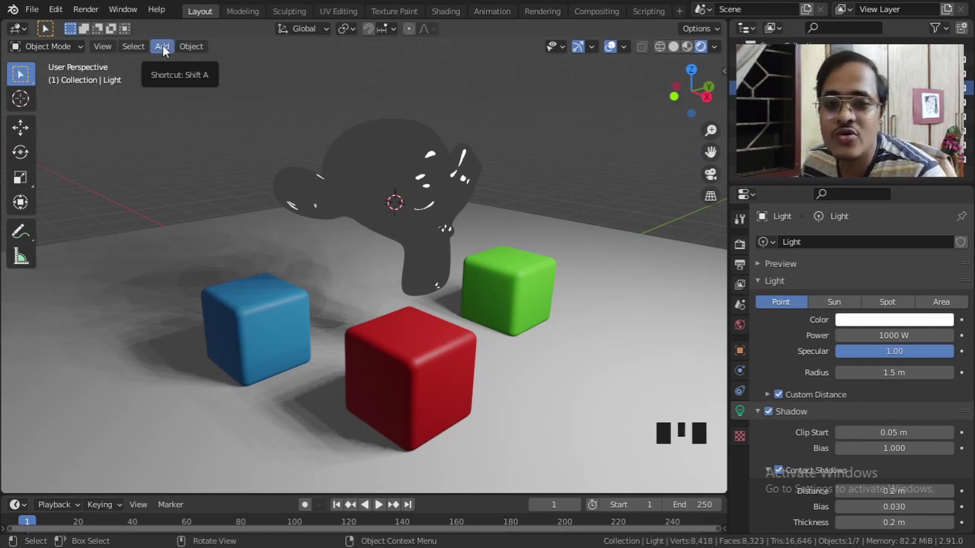
pyautogui.moveTo(166, 51); pyautogui.dragTo(292, 258)
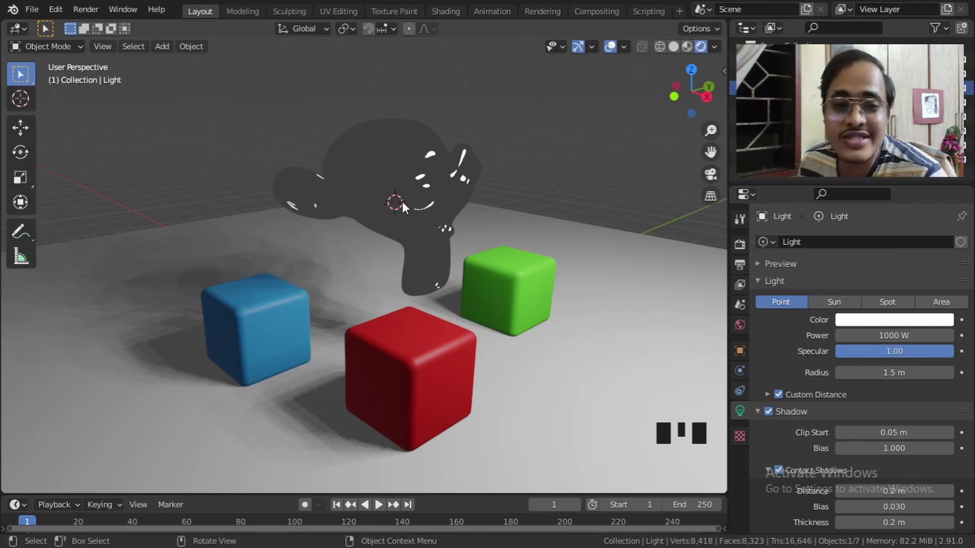
# Select Suzanne and snap the 3D cursor to its centre
pyautogui.press('shift+s')
pyautogui.moveTo(354, 325); pyautogui.dragTo(380, 199)
pyautogui.click(378, 185)
pyautogui.moveTo(452, 225); pyautogui.dragTo(434, 230)
pyautogui.press('shift+s')
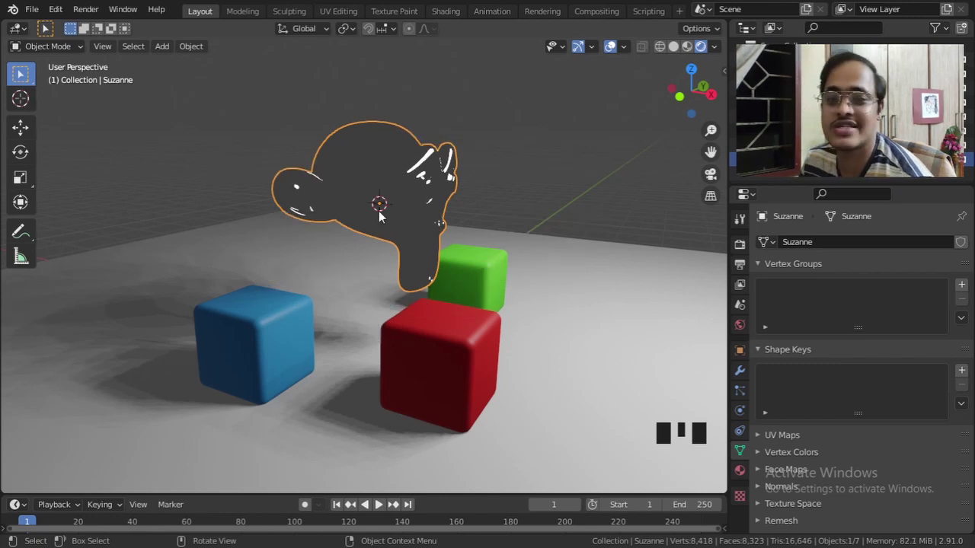
pyautogui.moveTo(162, 51); pyautogui.dragTo(393, 181)
pyautogui.press('ctrl+z')
# Add a Reflection Cubemap light probe with a 2.5 m spherical influence at Suzanne
pyautogui.moveTo(169, 58); pyautogui.dragTo(231, 219)
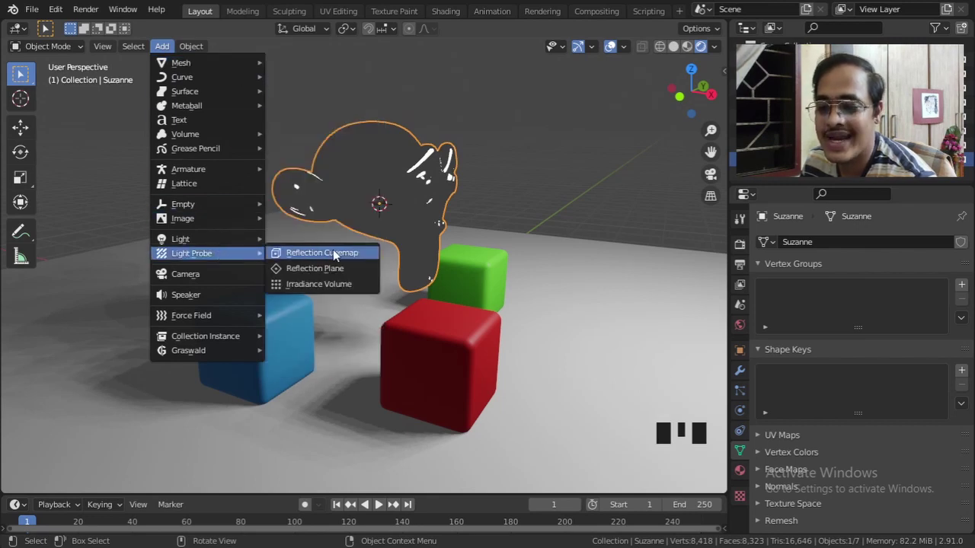
pyautogui.moveTo(470, 255); pyautogui.dragTo(436, 234)
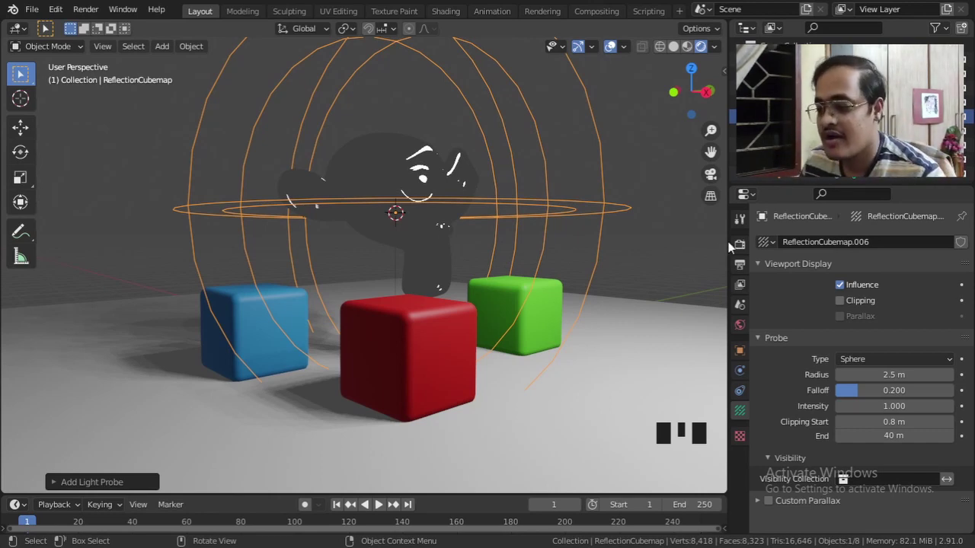
# Scroll the Eevee render settings to Indirect Lighting with Auto Bake kept enabled
pyautogui.click(743, 249)
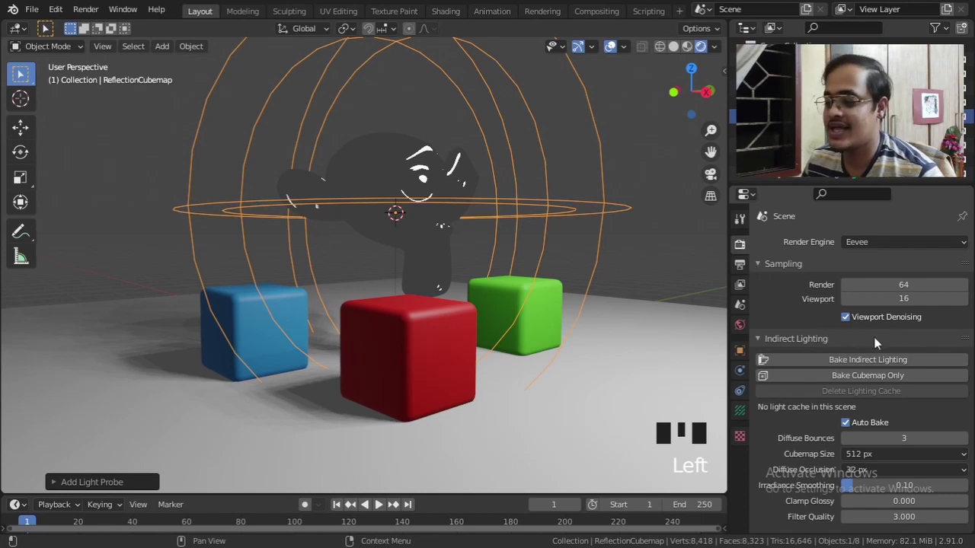
pyautogui.moveTo(965, 345); pyautogui.dragTo(969, 347)
pyautogui.moveTo(783, 345); pyautogui.dragTo(812, 364)
pyautogui.scroll(-3)
pyautogui.scroll(-3)
pyautogui.moveTo(970, 275); pyautogui.dragTo(965, 271)
pyautogui.click(796, 271)
pyautogui.scroll(-3)
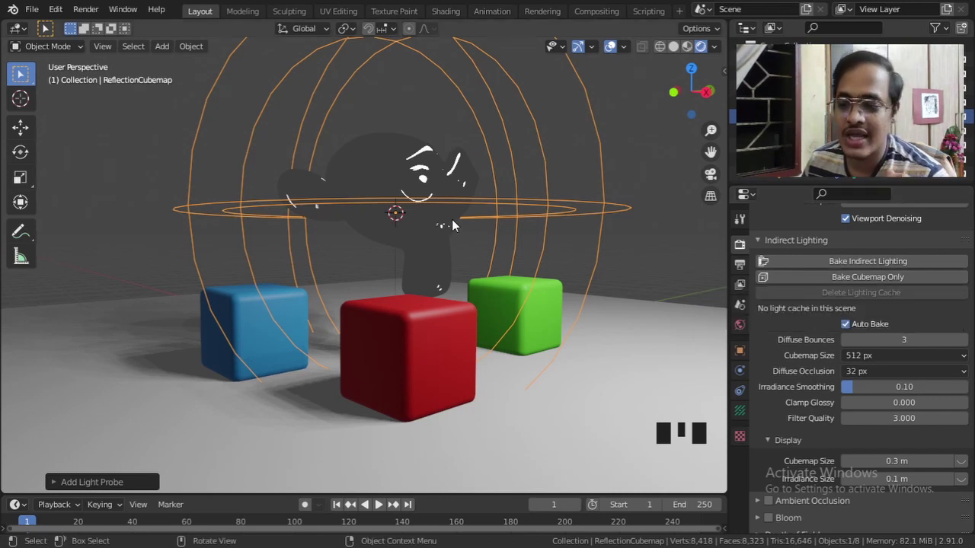
# Bake Cubemap Only so metallic Suzanne reflects the red, green and blue cubes
pyautogui.moveTo(843, 287); pyautogui.dragTo(440, 246)
pyautogui.moveTo(440, 246); pyautogui.dragTo(412, 243)
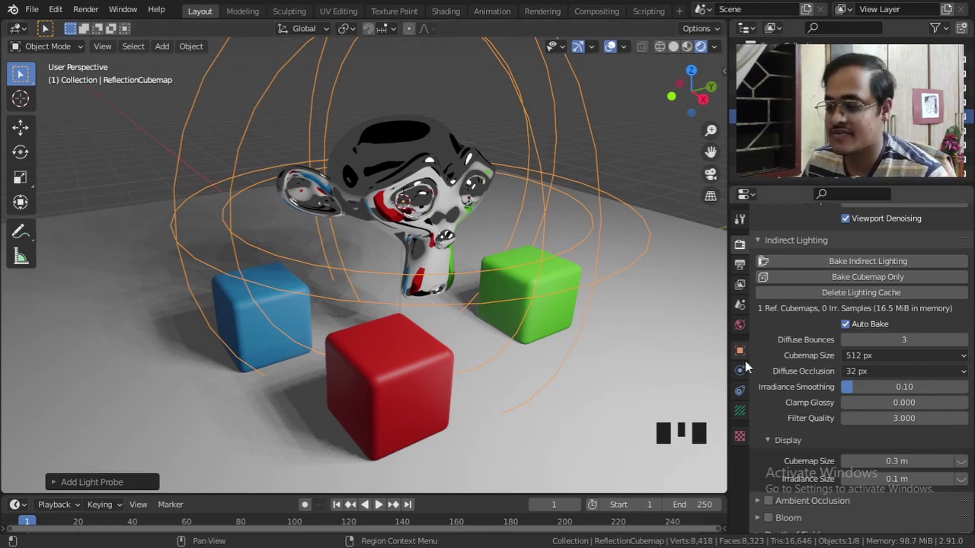
# Scale the Reflection Cubemap probe up to a 1.4 m box enclosing the monkey and cubes
pyautogui.click(745, 413)
pyautogui.scroll(-3)
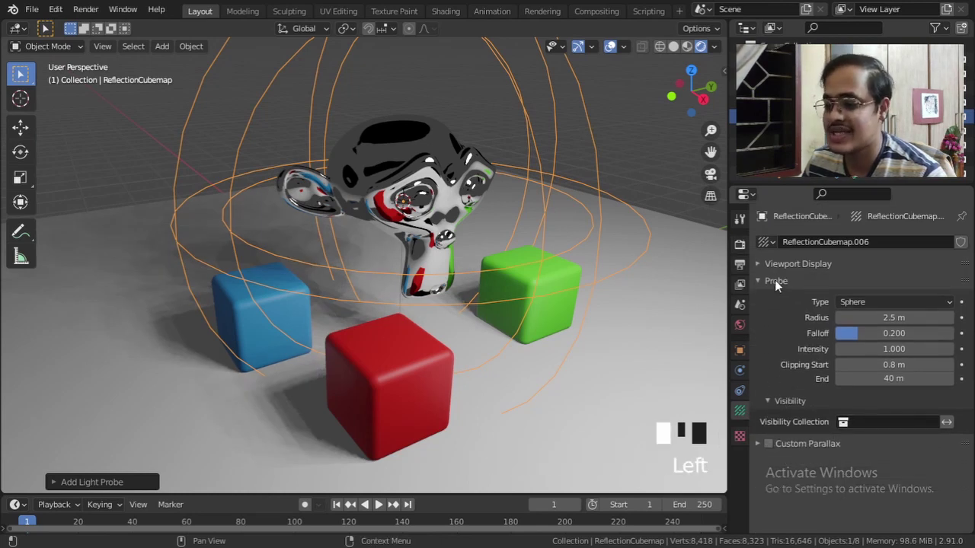
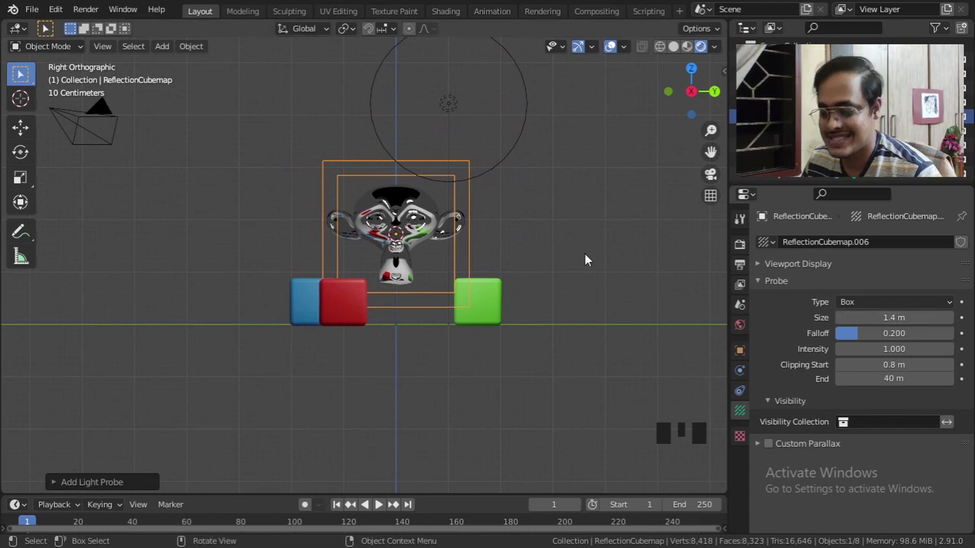
pyautogui.press('s')
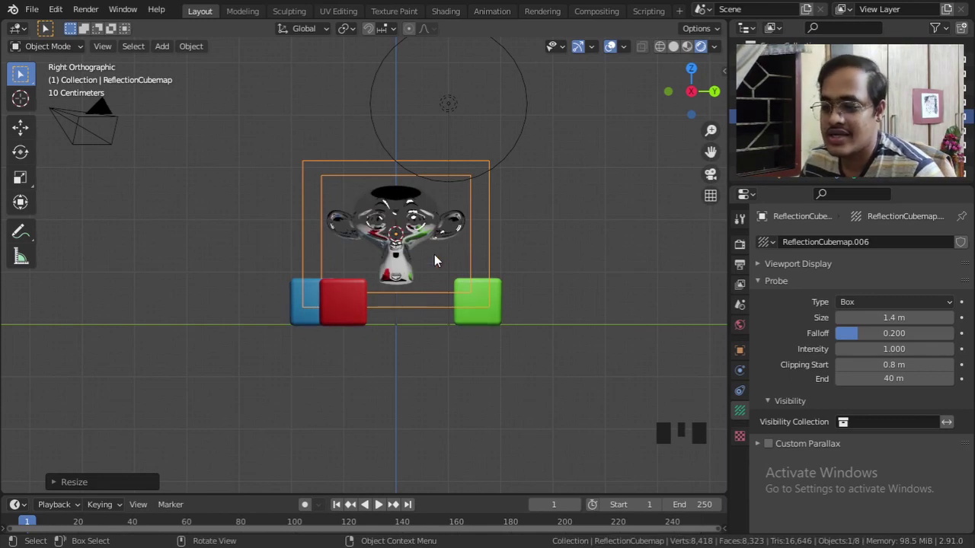
pyautogui.scroll(3)
pyautogui.scroll(3)
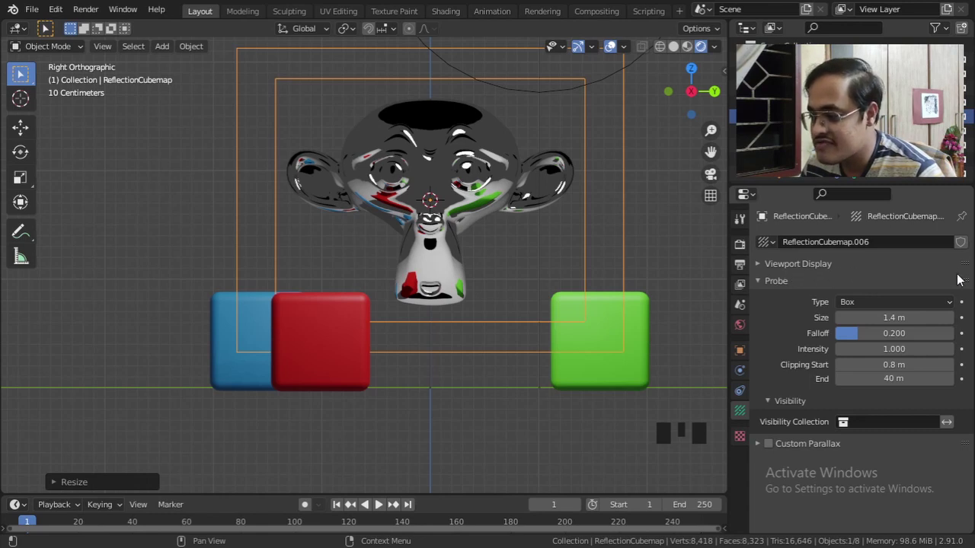
# Enable Clipping display in Viewport Display with clipping from 1.02 m to 13.6 m
pyautogui.moveTo(963, 267); pyautogui.dragTo(961, 433)
pyautogui.moveTo(964, 431); pyautogui.dragTo(963, 265)
pyautogui.moveTo(805, 268); pyautogui.dragTo(845, 306)
pyautogui.click(844, 307)
pyautogui.scroll(-3)
pyautogui.scroll(3)
pyautogui.moveTo(365, 230); pyautogui.dragTo(353, 256)
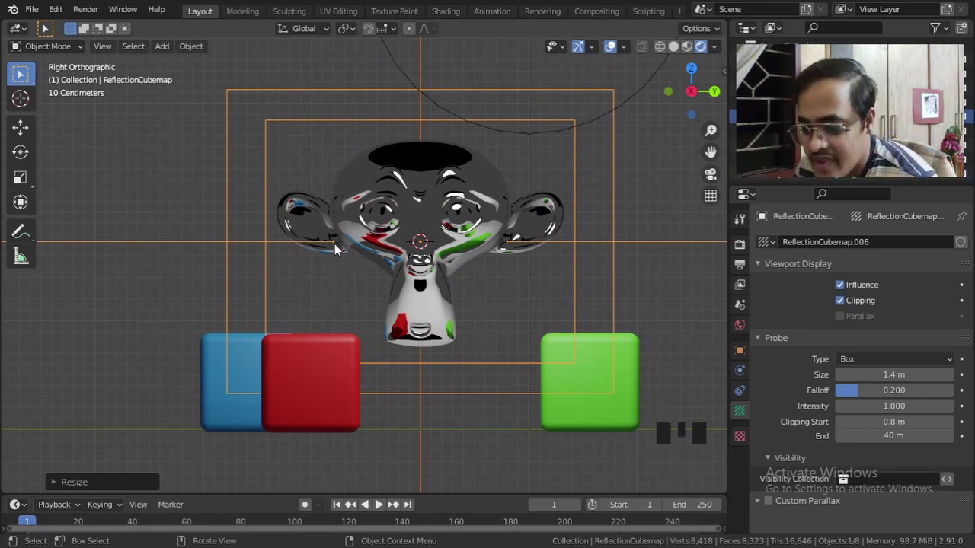
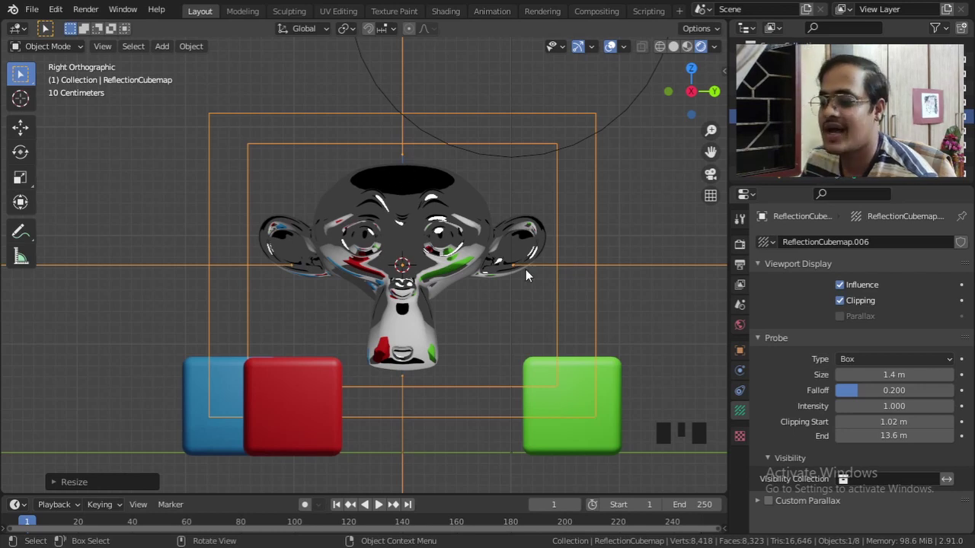
# Rebake the cubemap and orbit around Suzanne to confirm the dark patch on its head is gone
pyautogui.click(741, 248)
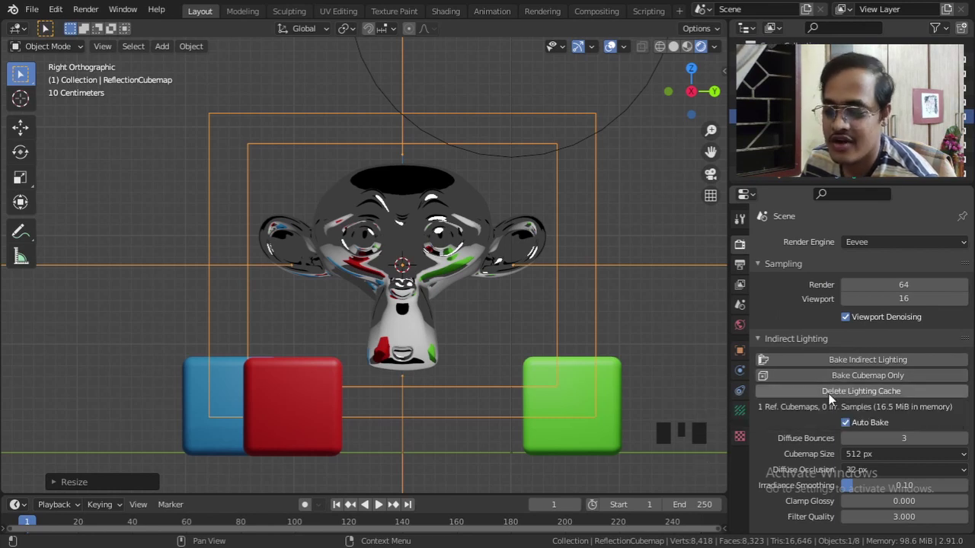
pyautogui.moveTo(833, 401); pyautogui.dragTo(457, 294)
pyautogui.moveTo(449, 312); pyautogui.dragTo(516, 322)
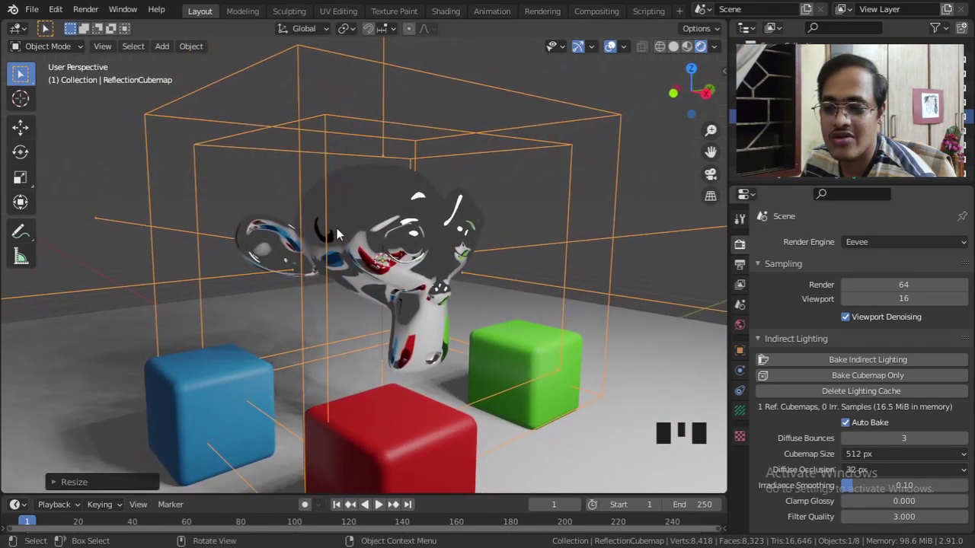
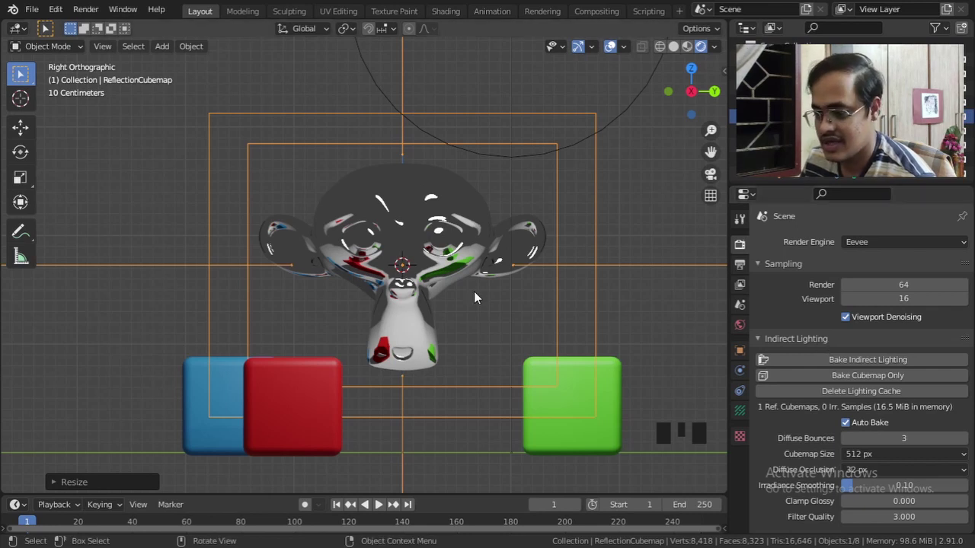
pyautogui.moveTo(279, 313); pyautogui.dragTo(307, 322)
# Select the probe and raise its Clipping Start to 1.37 m
pyautogui.click(259, 272)
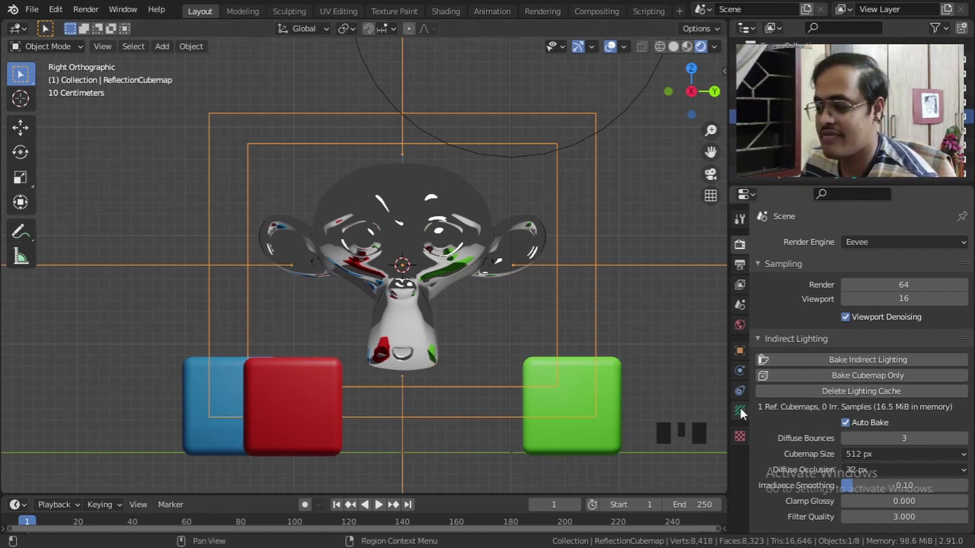
pyautogui.click(744, 415)
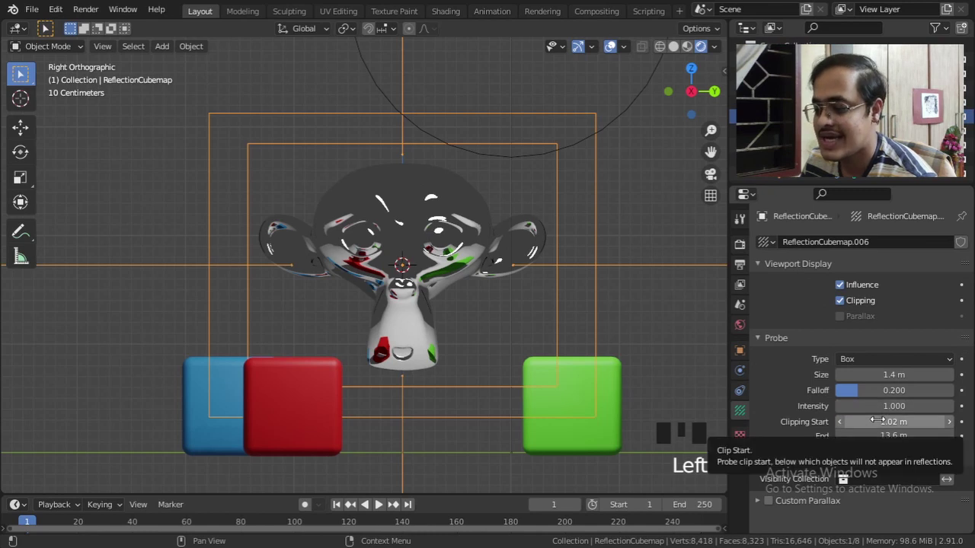
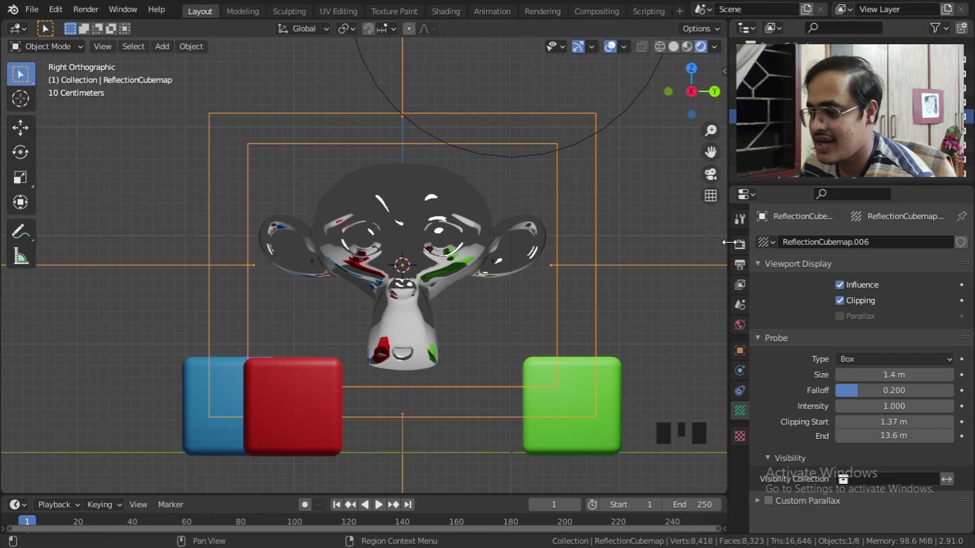
pyautogui.click(740, 252)
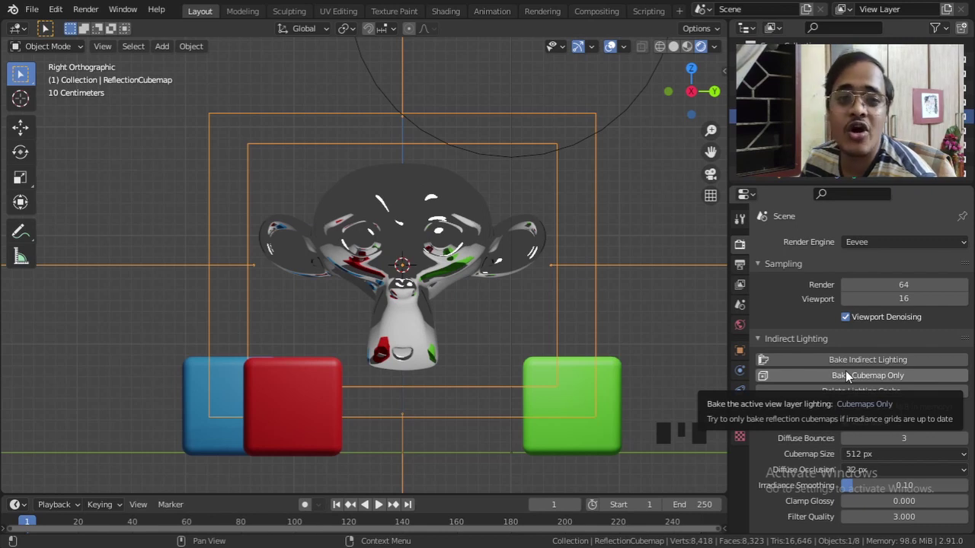
# Rebake the cubemap and orbit to see the blue cube reflected on the monkey
pyautogui.moveTo(850, 378); pyautogui.dragTo(413, 335)
pyautogui.moveTo(413, 335); pyautogui.dragTo(346, 240)
pyautogui.press('ctrl+z')
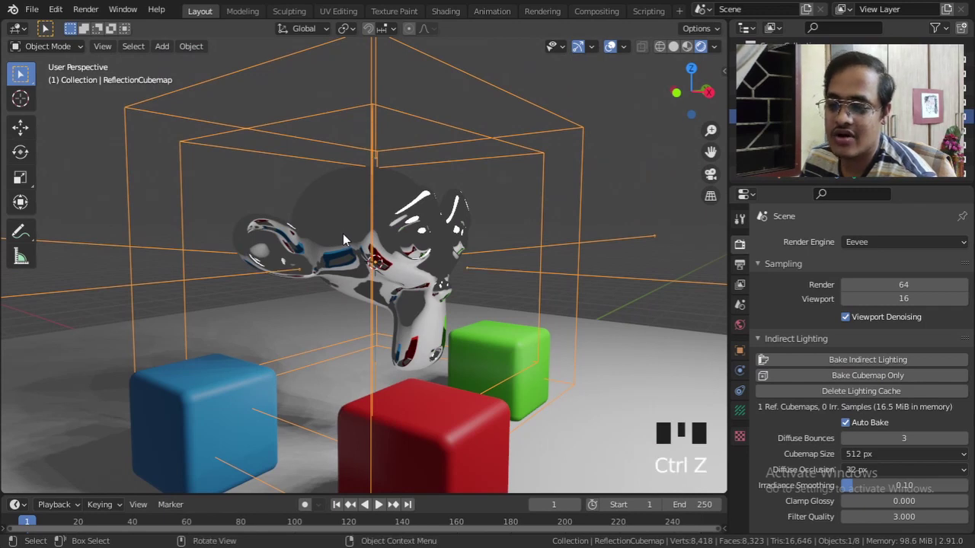
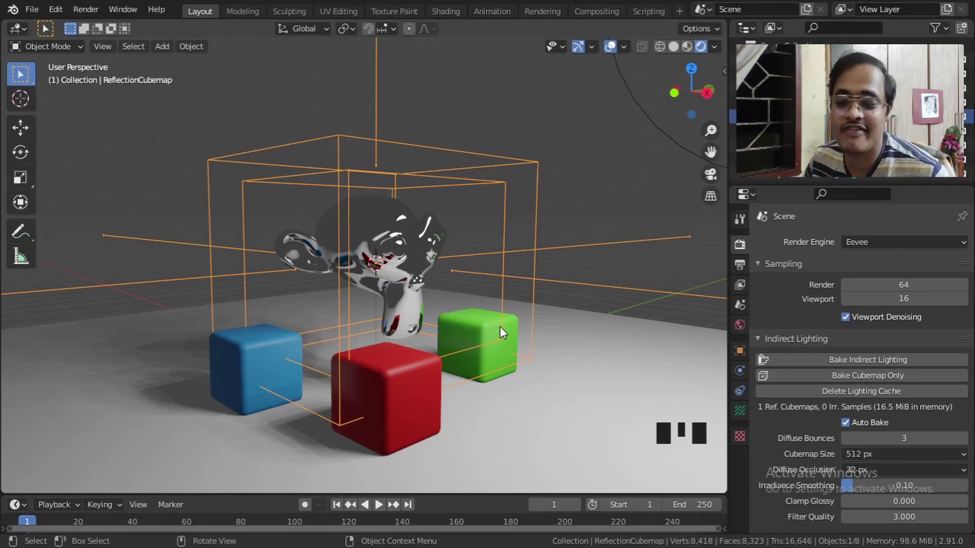
# Move the red cube to the right, then rebake the probe's Reflection Cubemap Only
pyautogui.click(407, 403)
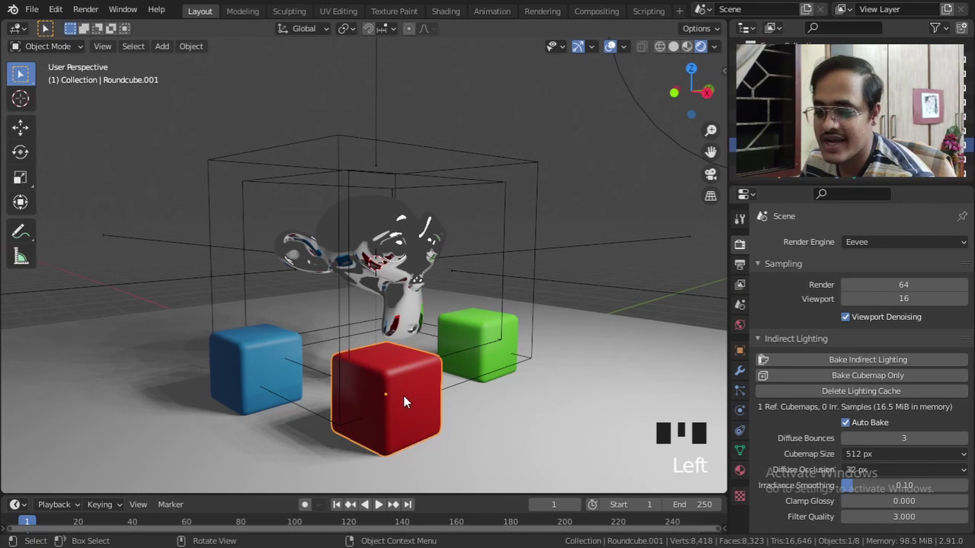
pyautogui.press('g')
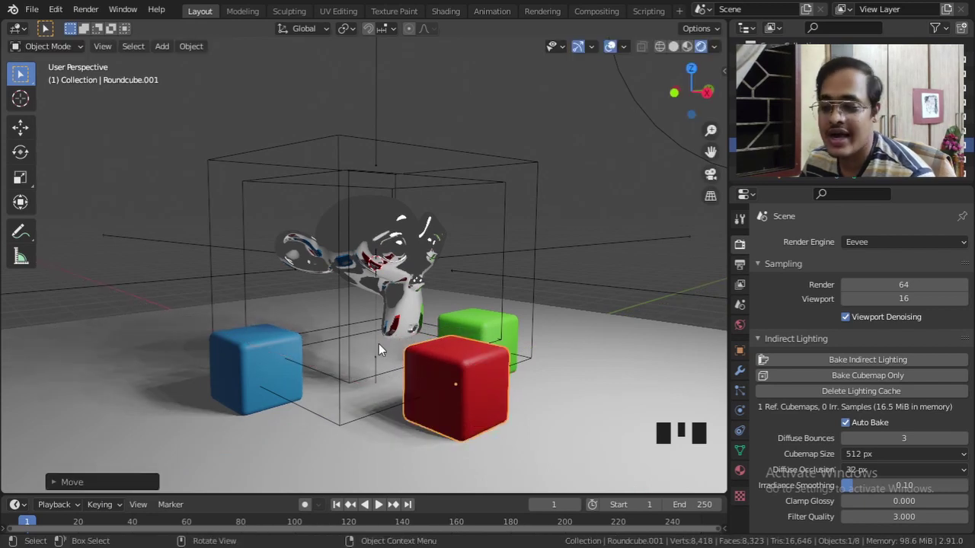
pyautogui.click(538, 211)
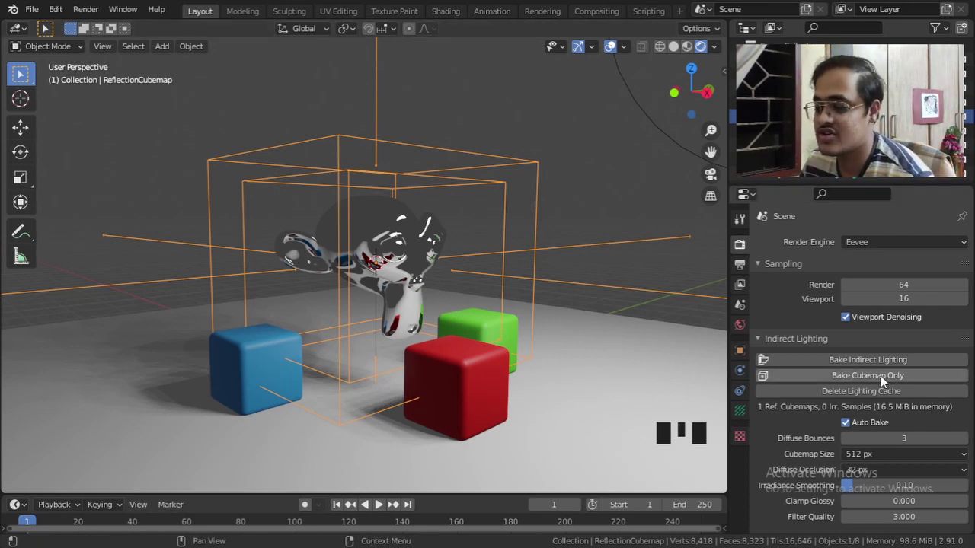
pyautogui.moveTo(884, 382); pyautogui.dragTo(414, 312)
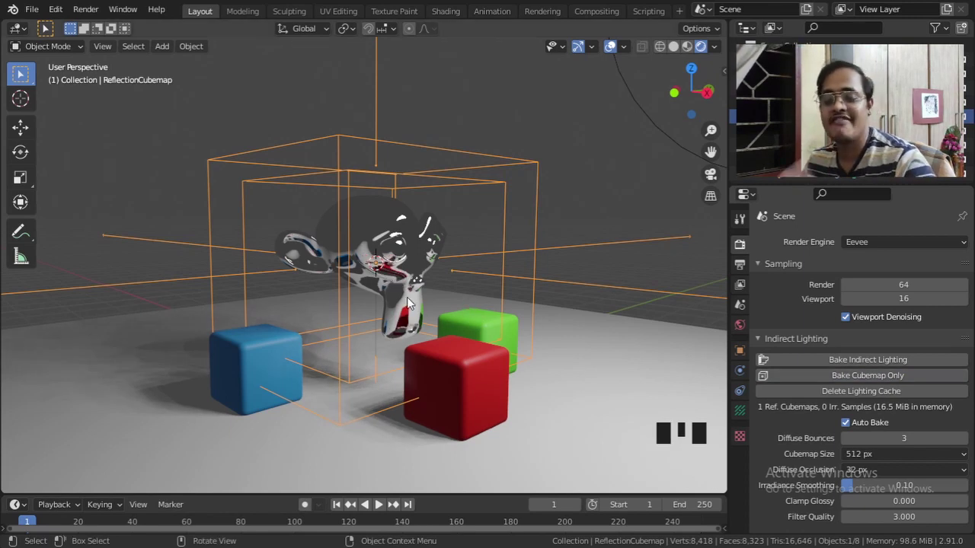
# Change the front cube's material Base Color to purple
pyautogui.click(462, 372)
pyautogui.click(744, 466)
pyautogui.click(897, 459)
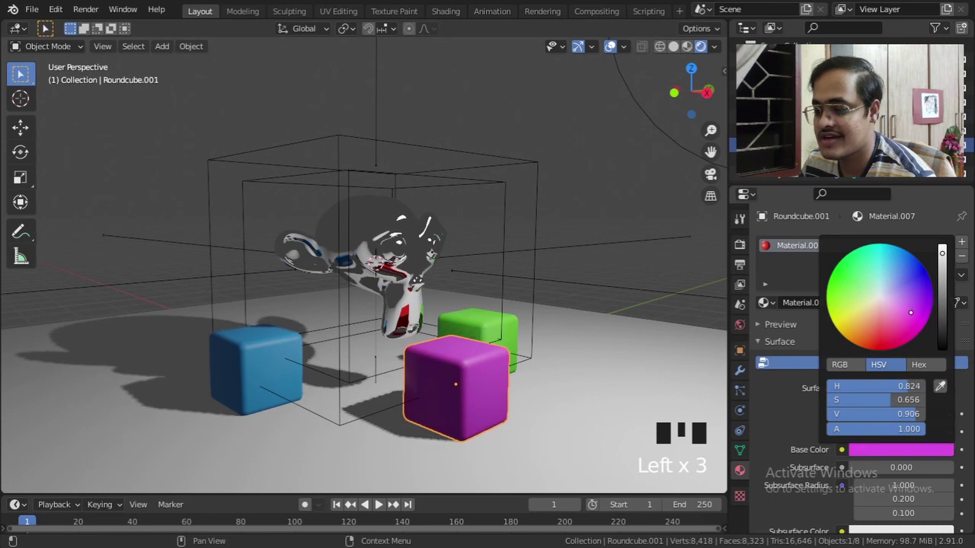
# Toggle Auto Bake off and on in Indirect Lighting and nudge the probe to refresh reflections
pyautogui.click(511, 245)
pyautogui.click(743, 255)
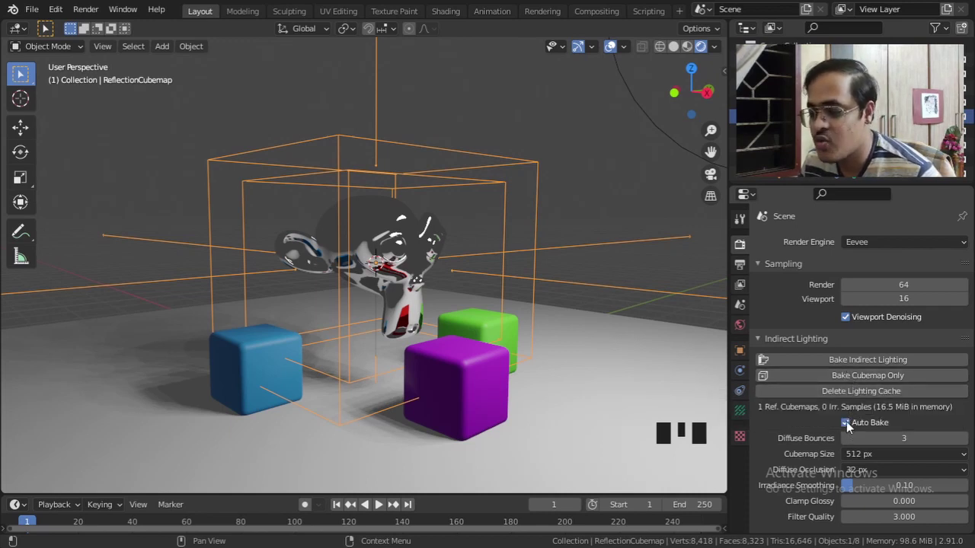
pyautogui.click(849, 428)
pyautogui.click(849, 428)
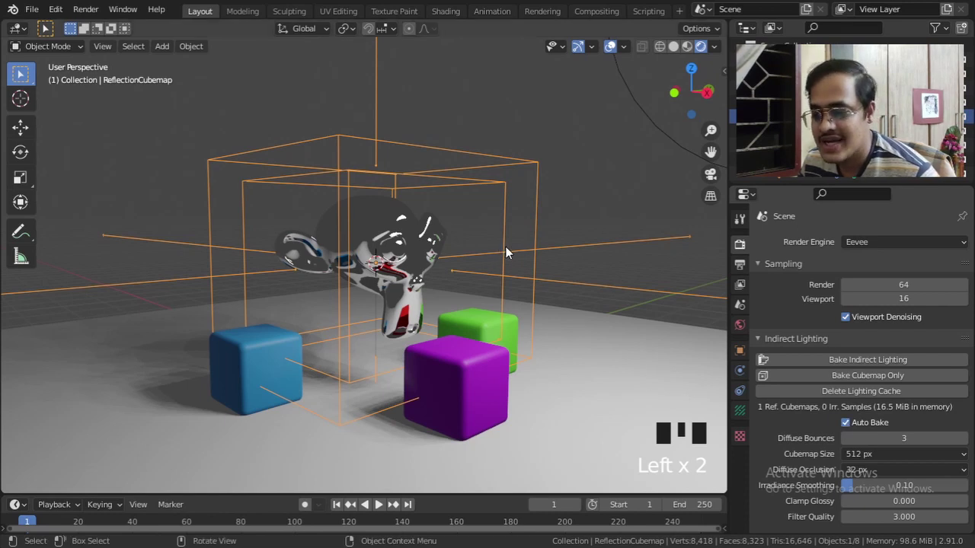
pyautogui.click(508, 251)
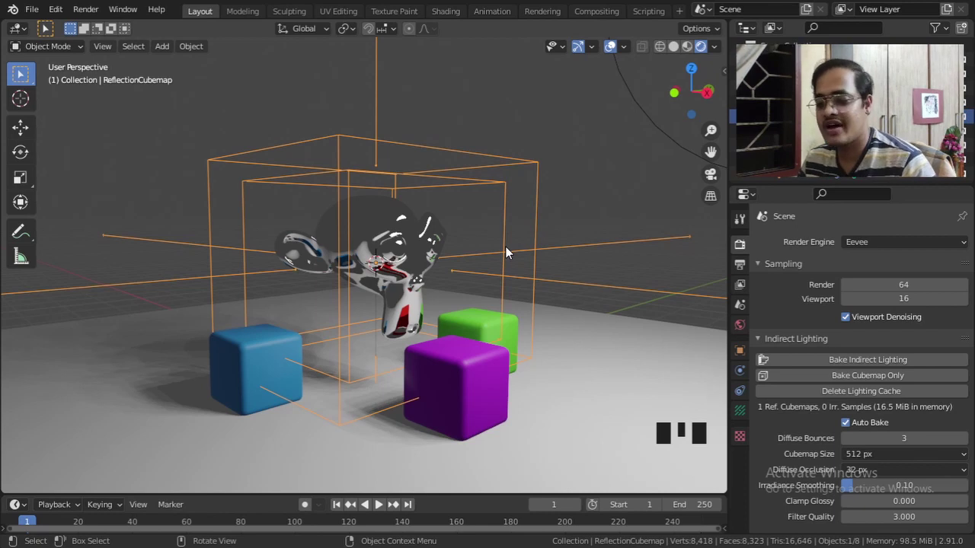
pyautogui.press('g')
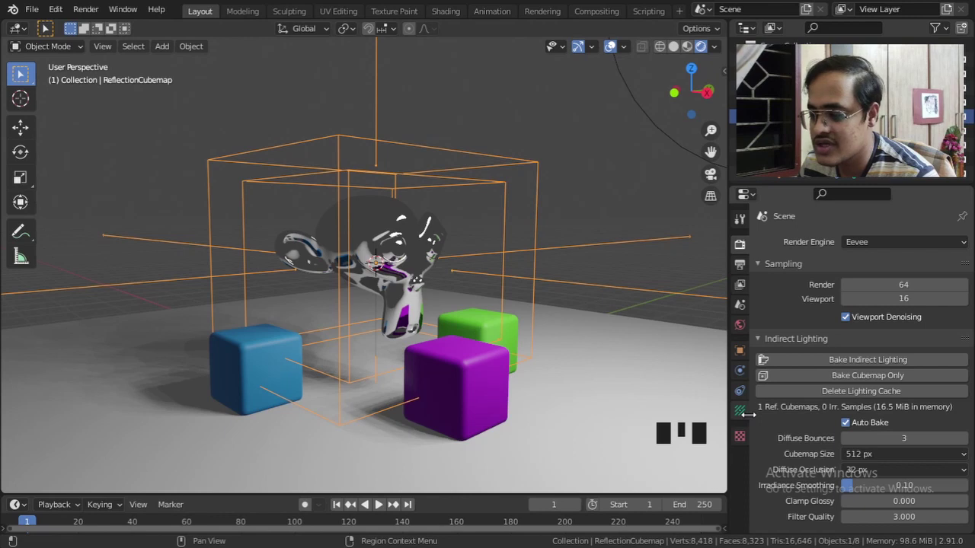
# Change the front cube's Base Color to yellow-green and nudge the probe so Auto Bake rebakes
pyautogui.click(745, 422)
pyautogui.click(747, 359)
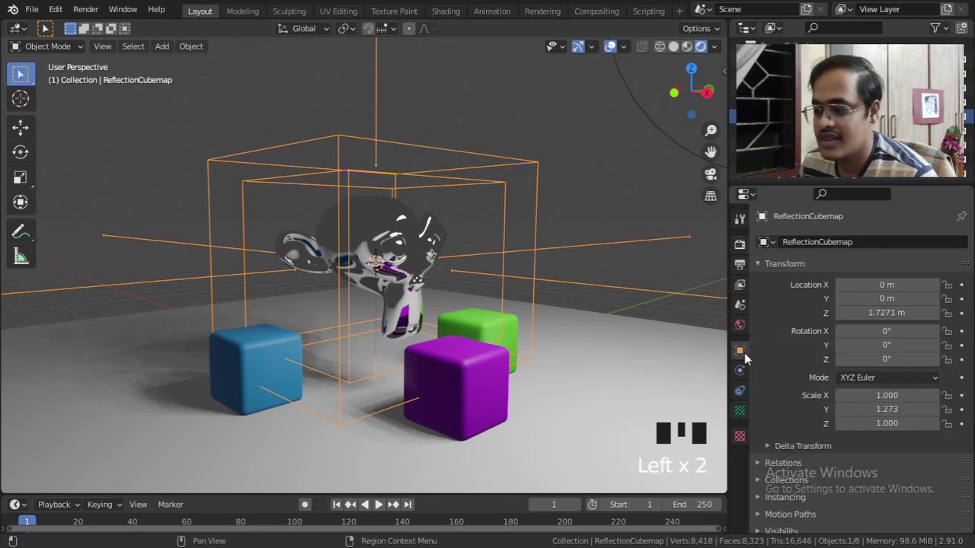
pyautogui.click(442, 358)
pyautogui.click(745, 472)
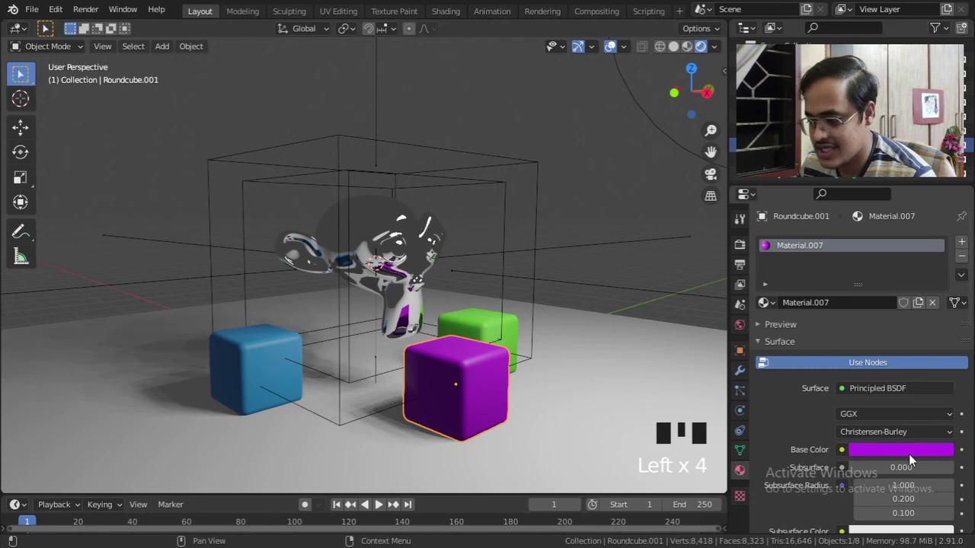
pyautogui.click(911, 452)
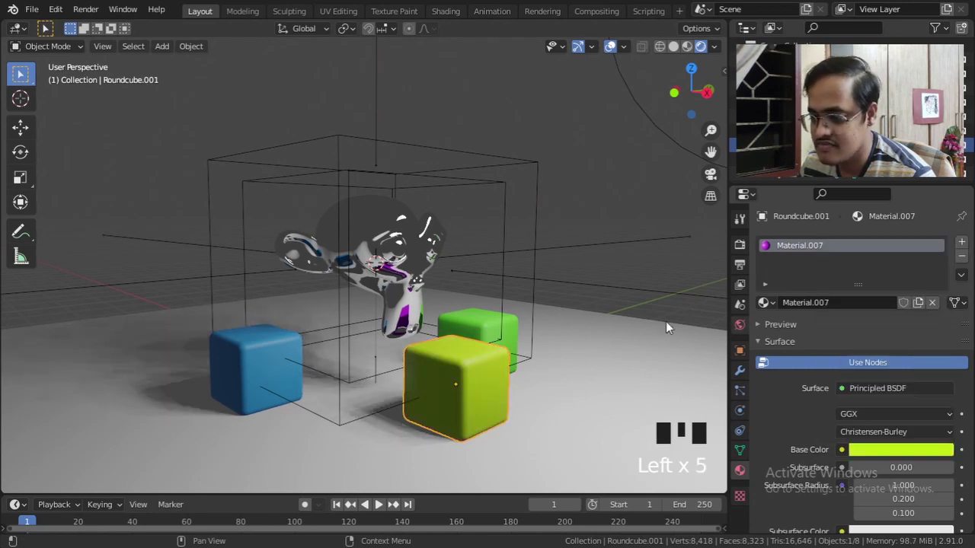
pyautogui.click(505, 205)
pyautogui.press('g')
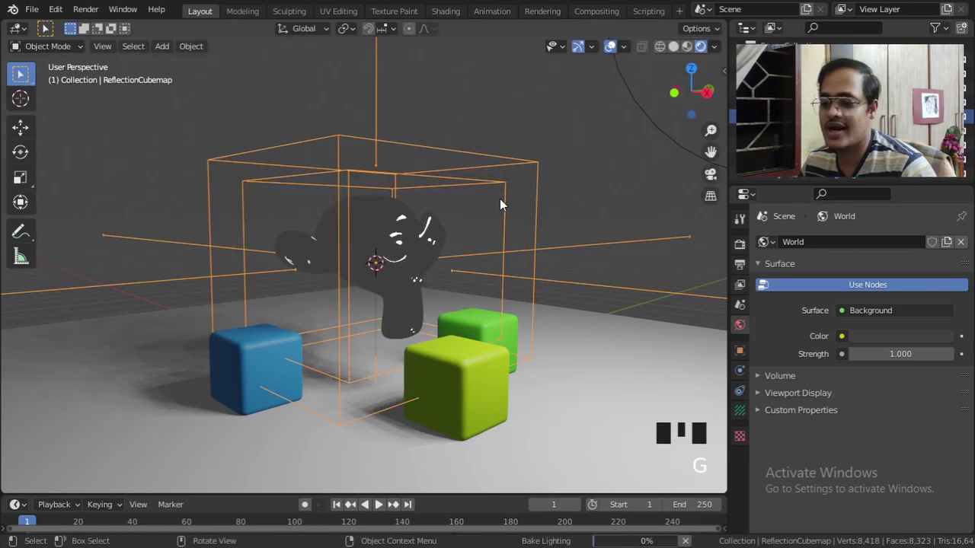